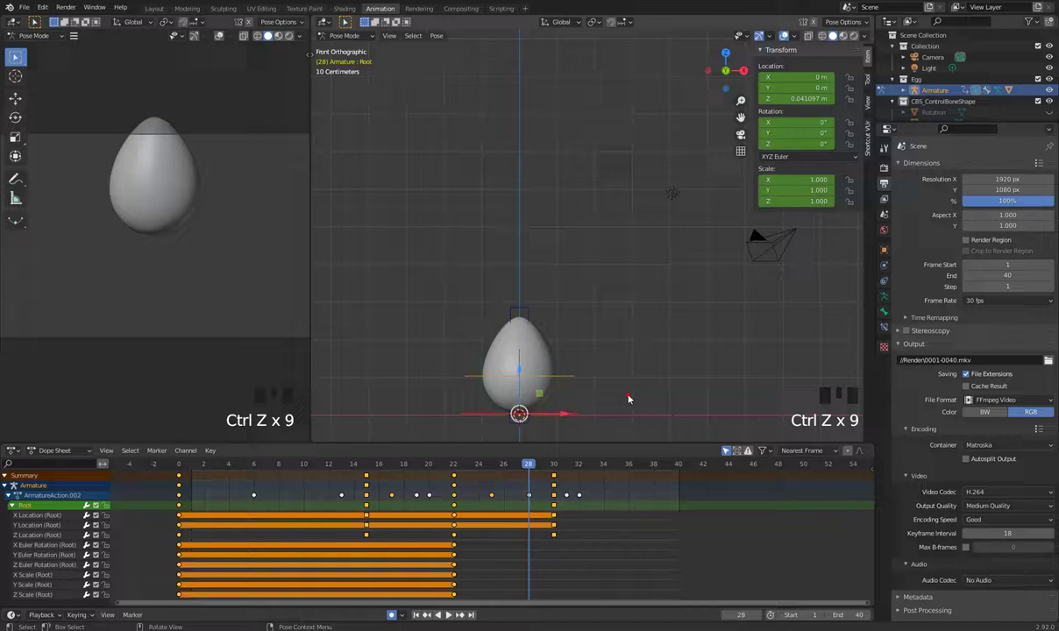
Step: Review the hop, return to an early frame and select the egg's Root bone
key("space")
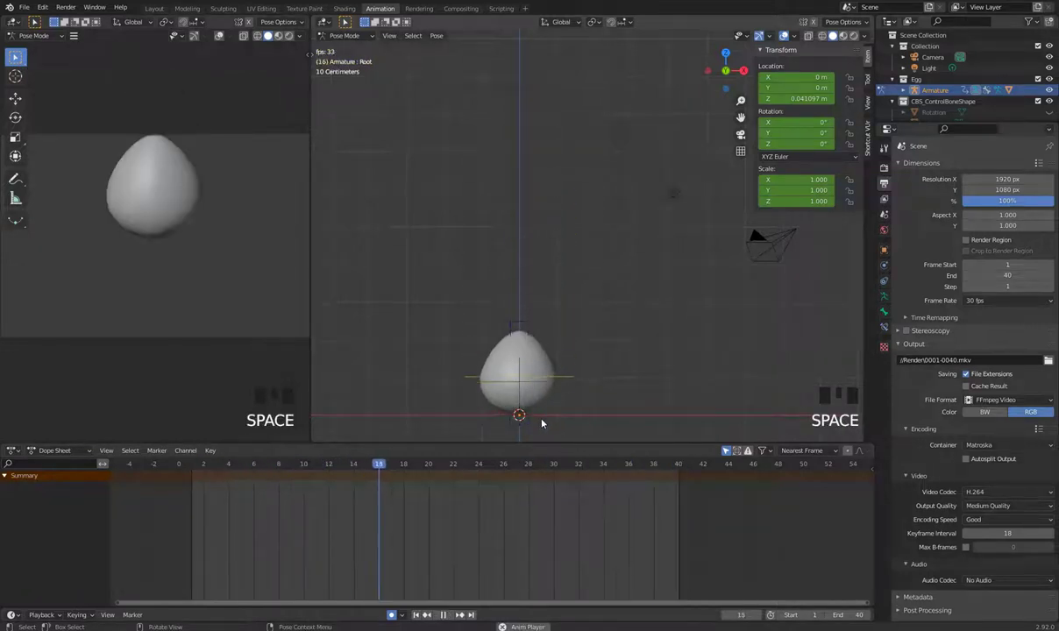
key("space")
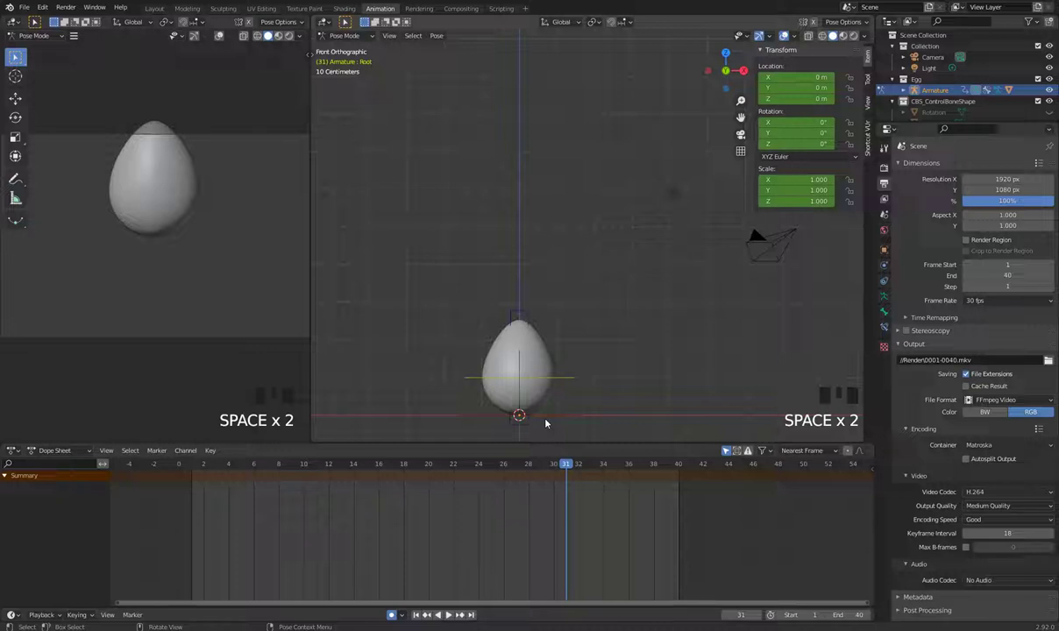
left_click(210, 468)
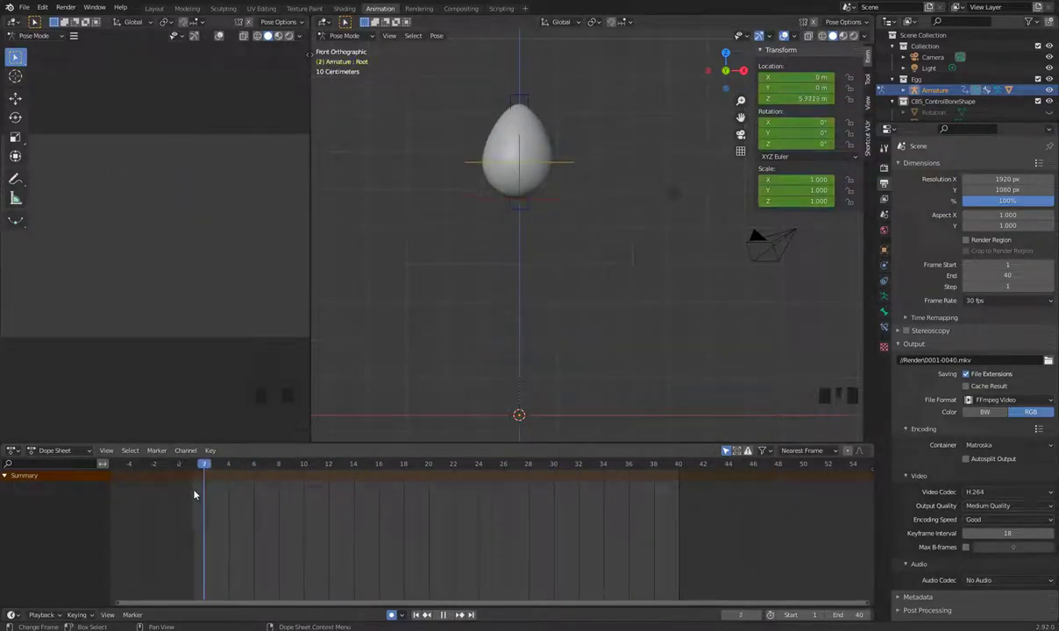
left_click(560, 197)
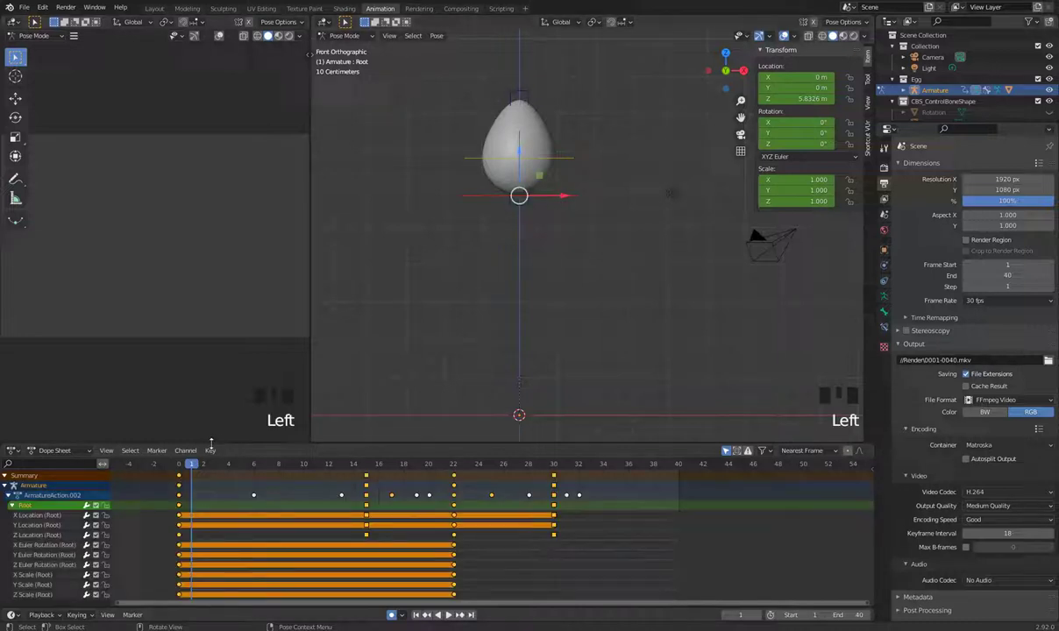
Step: Key a sideways X offset on the Root bone so the egg drifts right, then replay to check
left_click(199, 464)
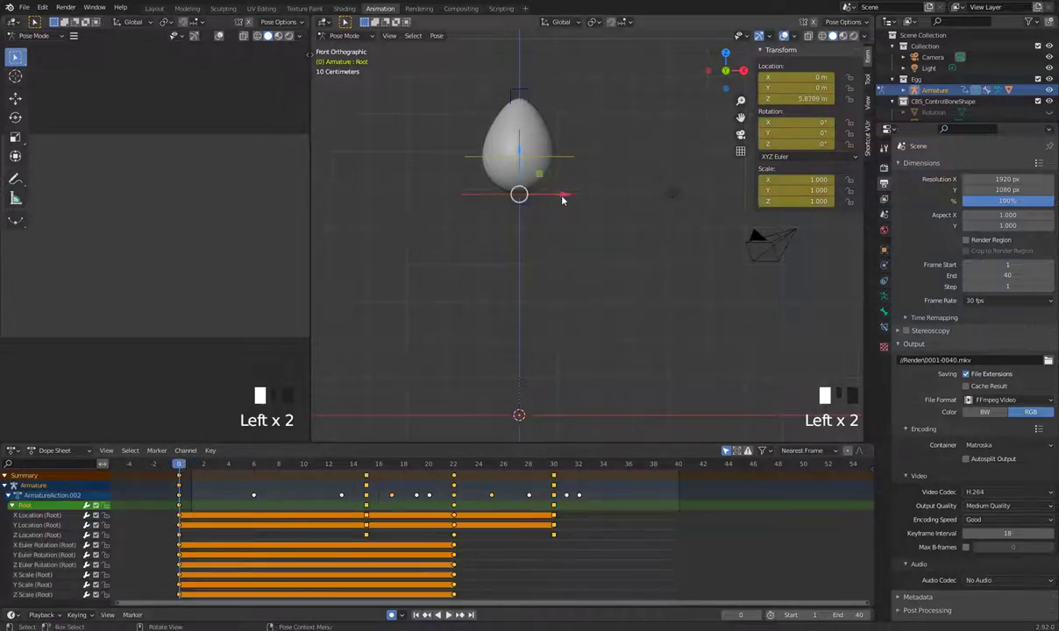
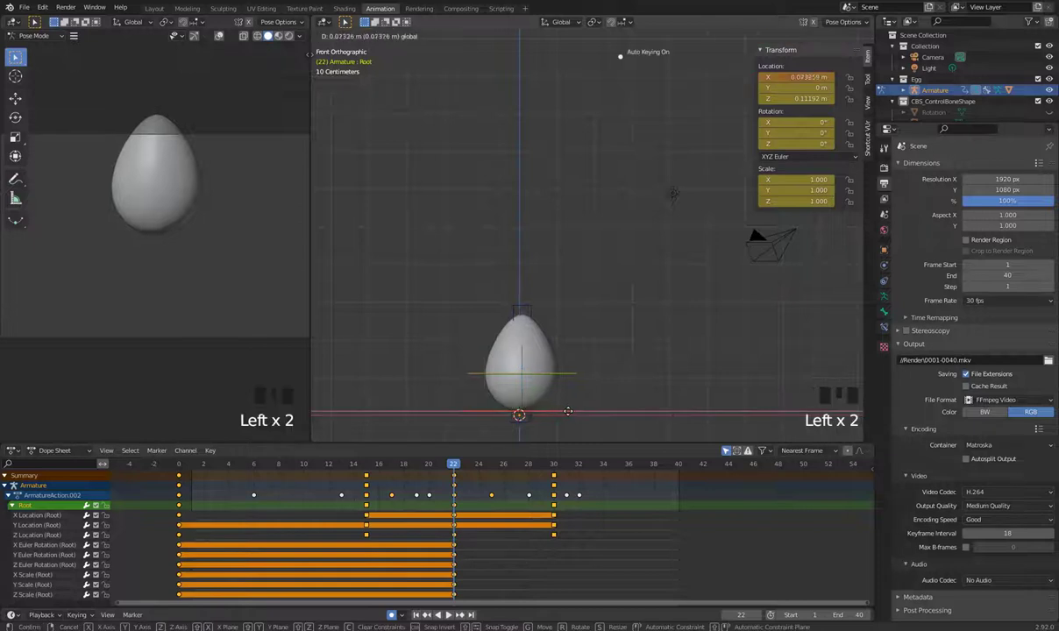
left_click(472, 469)
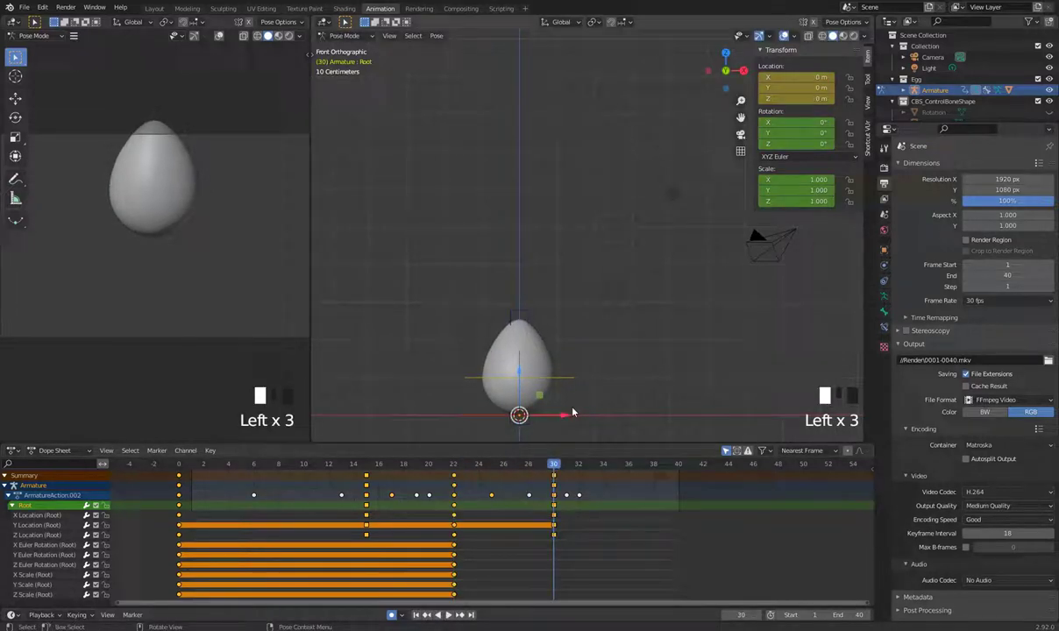
key("space")
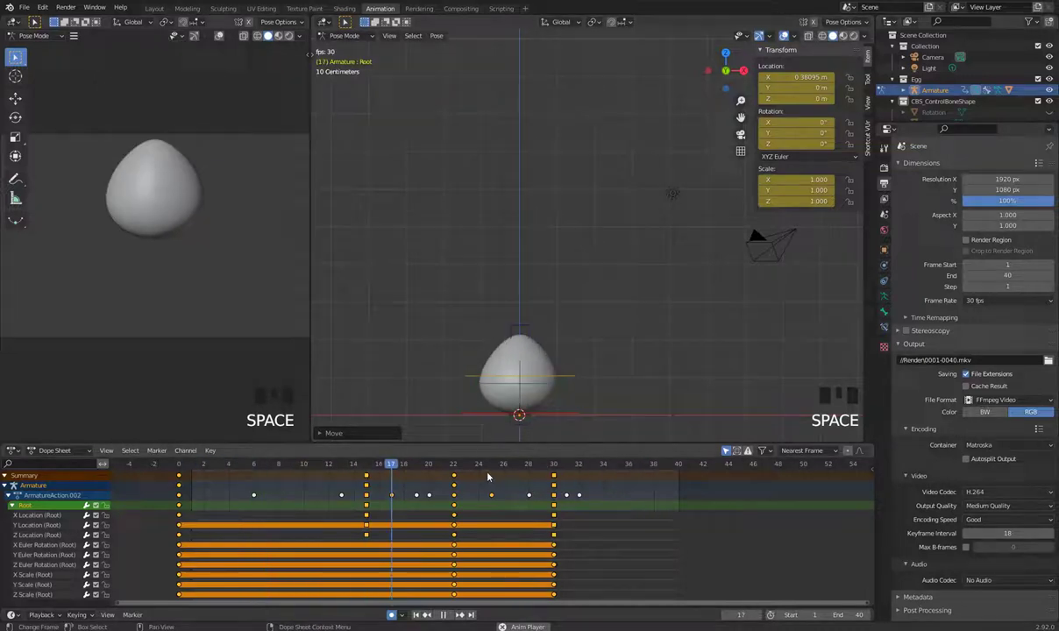
key("space")
Step: Frame the Root bone's X curve in the Graph Editor, showing the key near 0.38 m at frame 30
left_click(457, 470)
middle_click(650, 302)
scroll("up", 3)
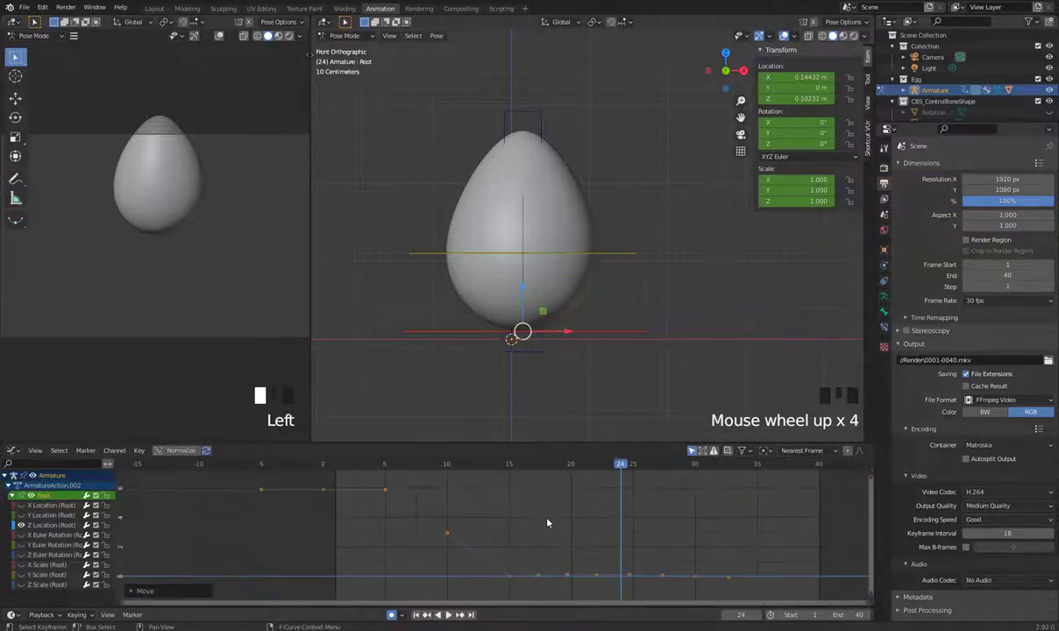
middle_click(623, 296)
scroll("up", 3)
scroll("up", 3)
left_click_drag(533, 377, 543, 467)
left_click(542, 468)
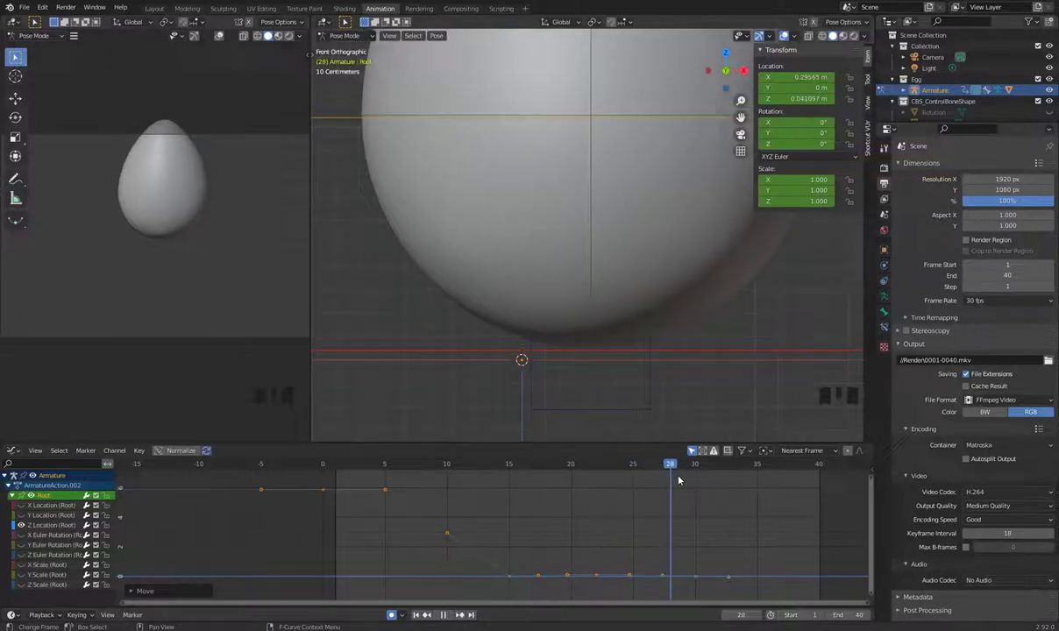
scroll("down", 3)
key("space")
key("space")
left_click(530, 468)
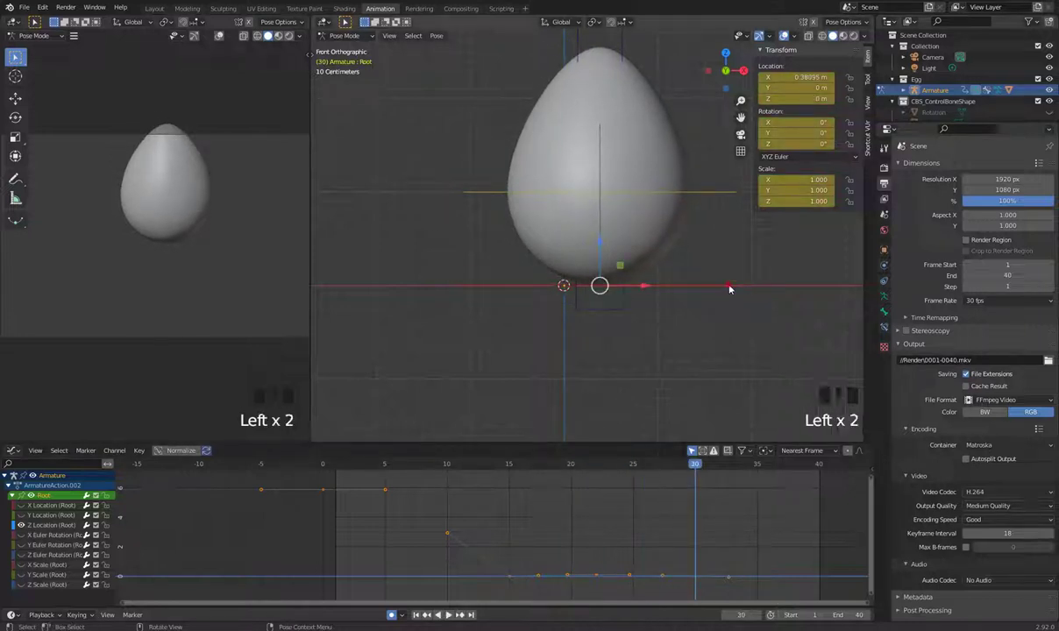
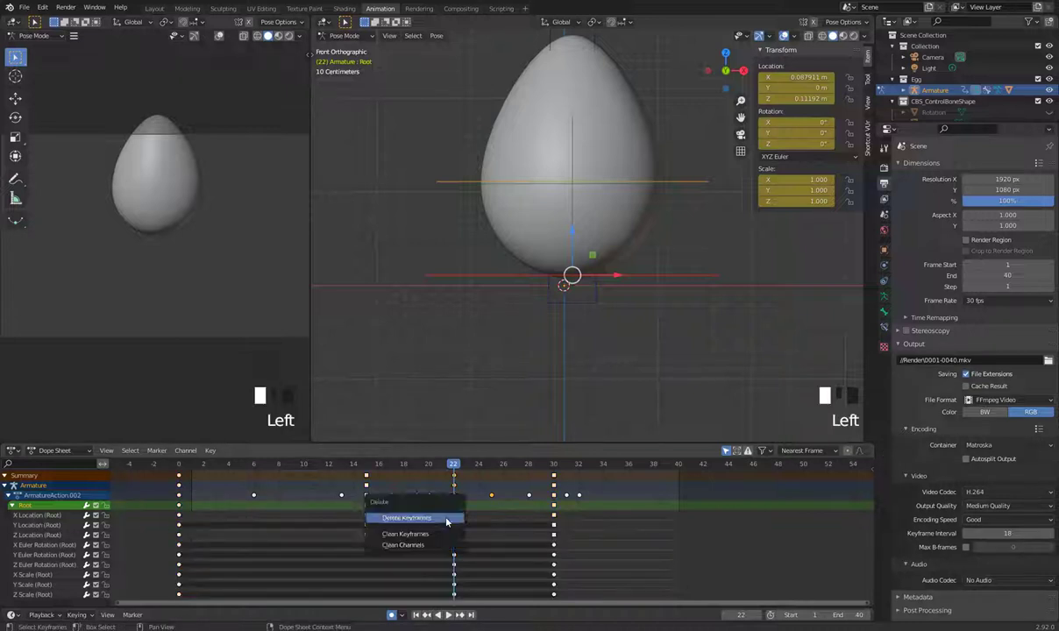
Step: Delete the Root bone's frame-22 location keyframes in the Dope Sheet
key("x")
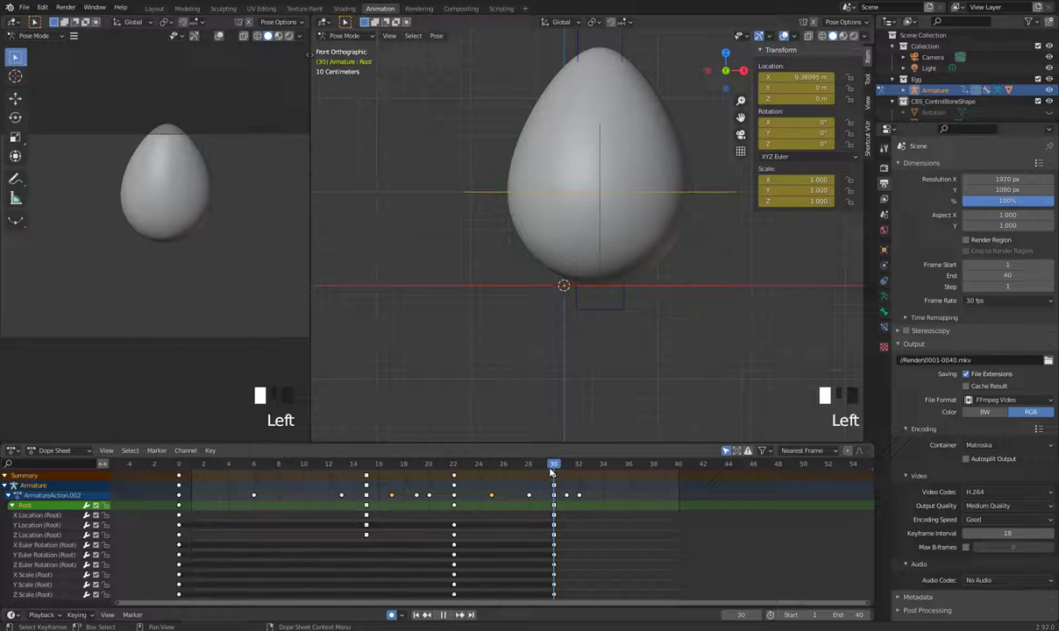
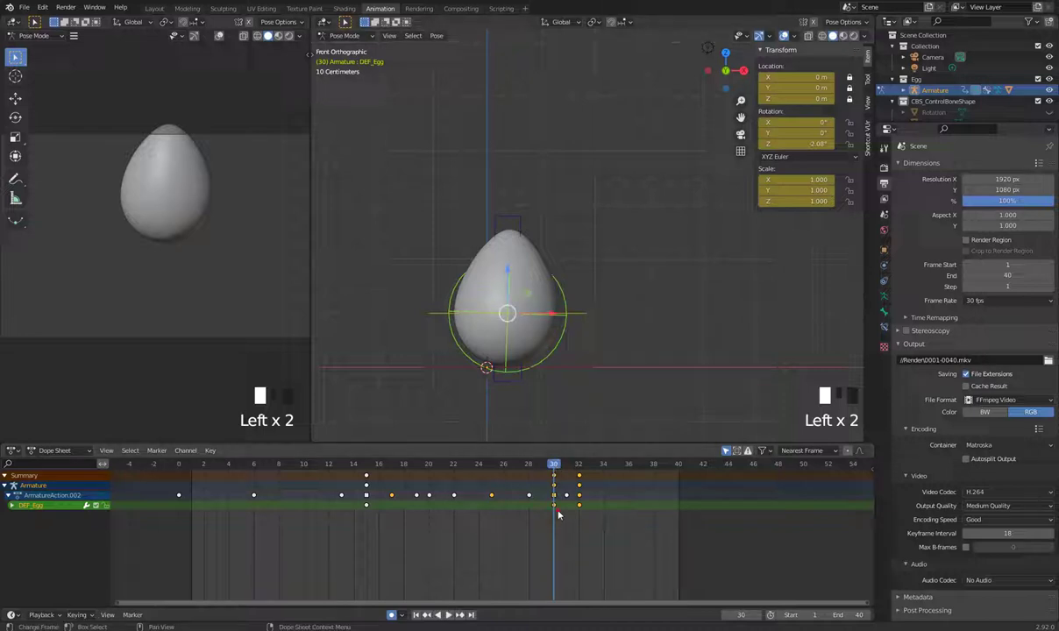
Step: Replay the tilt animation and select the DEF_Egg bone's last frame-32 rotation key
left_click(556, 506)
left_click(635, 383)
key("space")
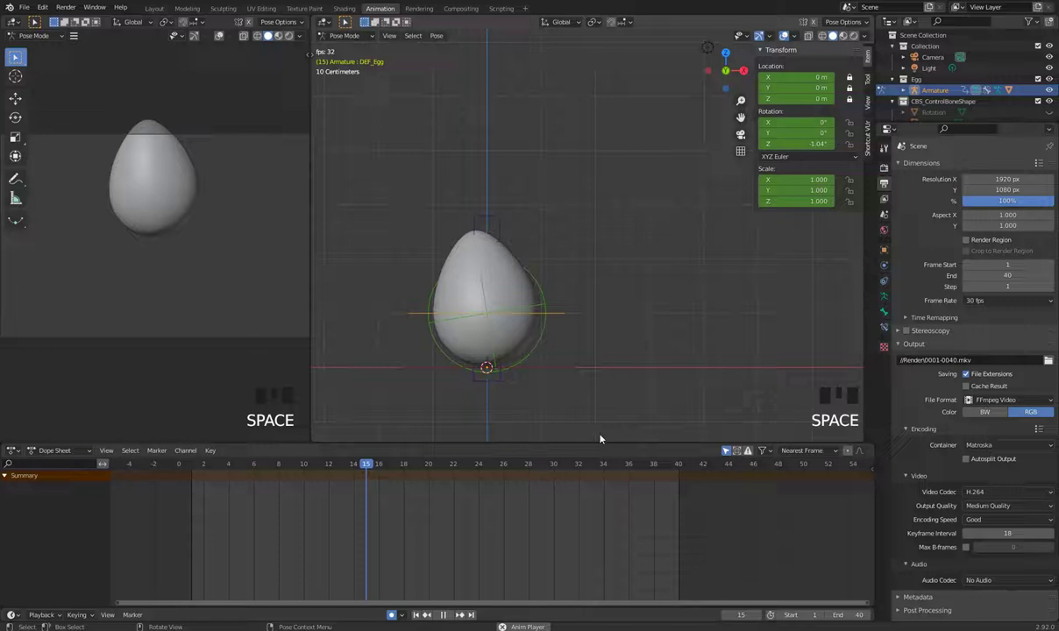
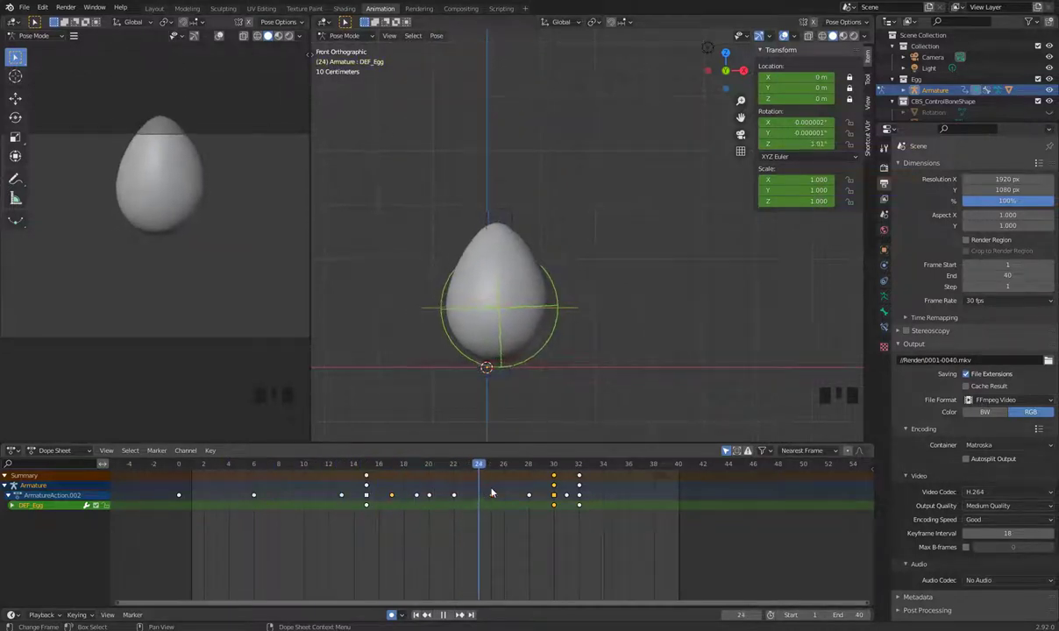
left_click(580, 521)
Step: Delete that last tilt keyframe, leaving the 9.25° tilt at frame 15, and jump to frame 15
key("x")
key("space")
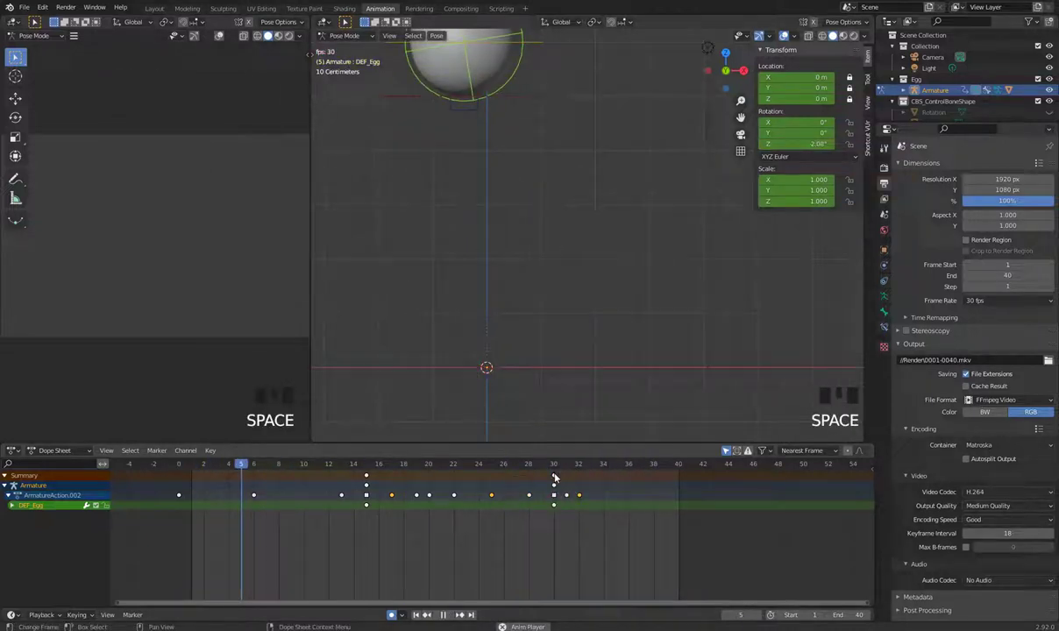
key("space")
left_click(353, 466)
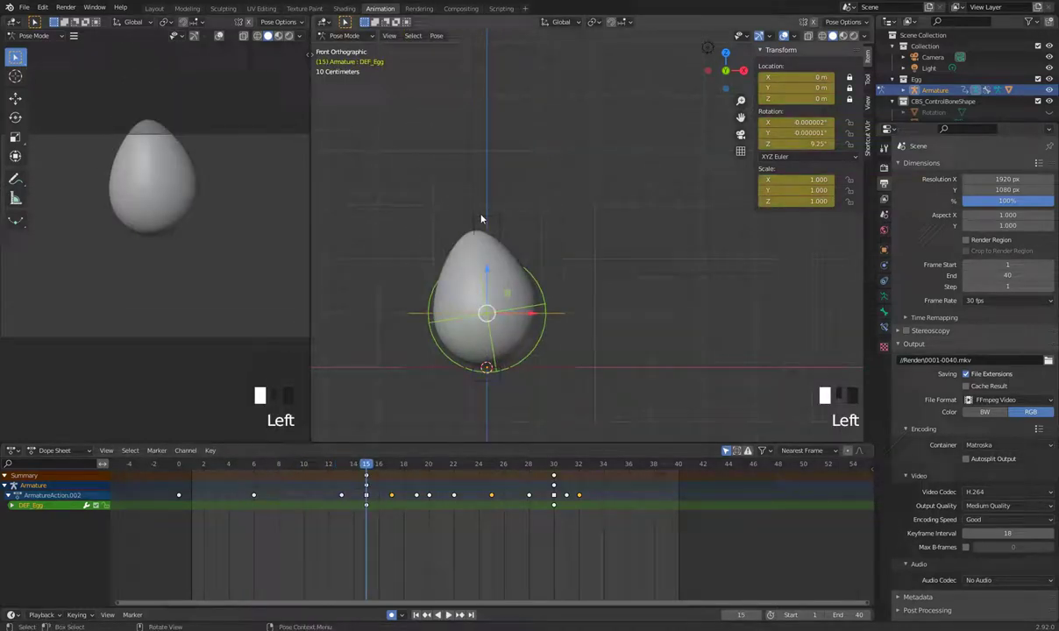
Step: Key the Stretch_up bone back at rest at frame 15 and replay the unstretched hop
left_click(353, 469)
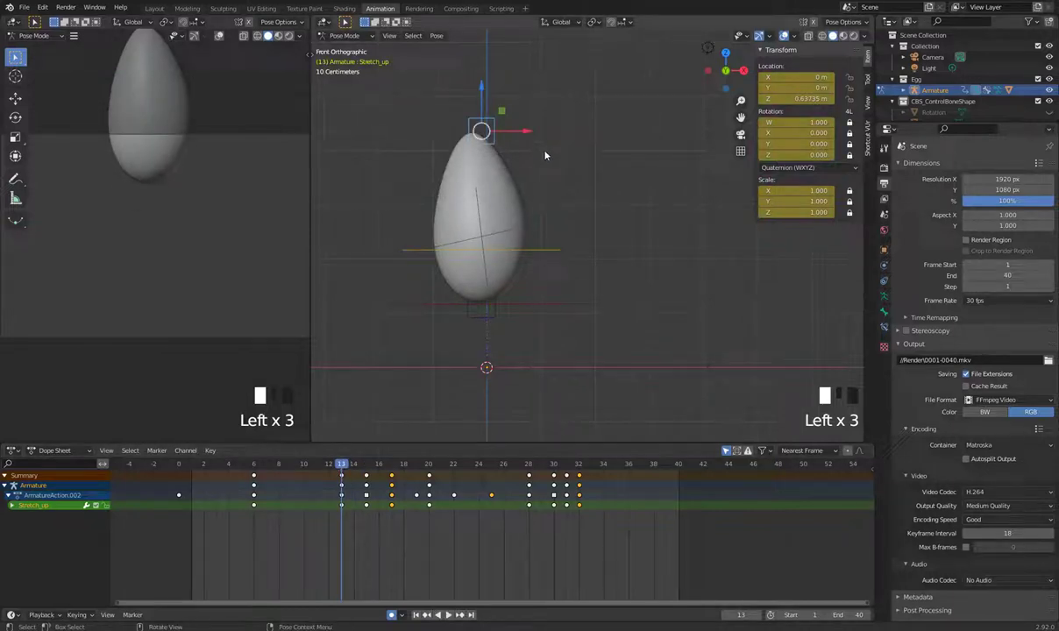
key("g")
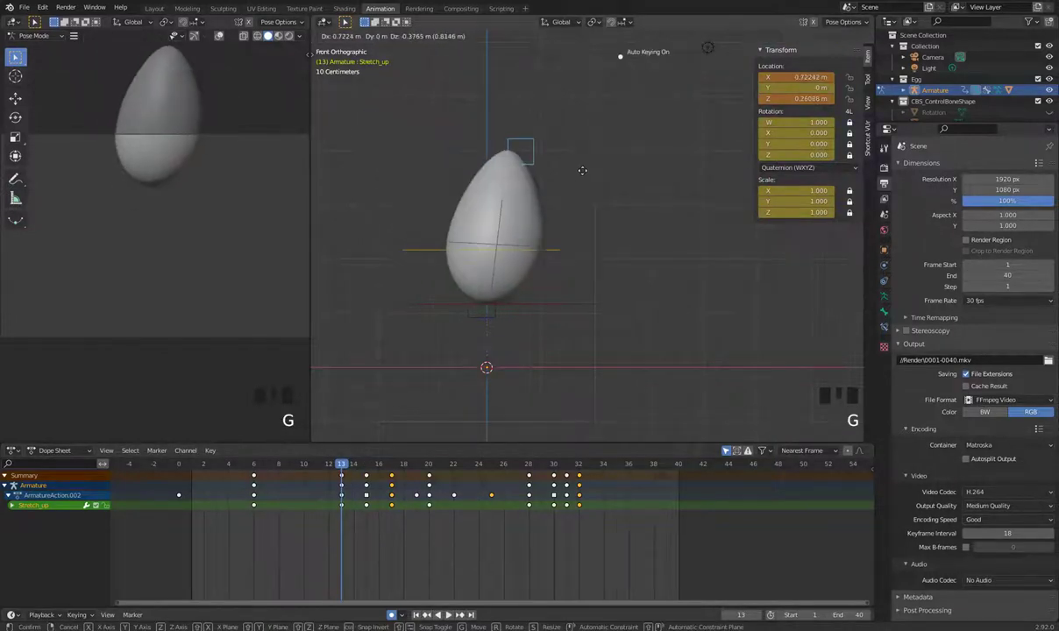
key("ctrl+z")
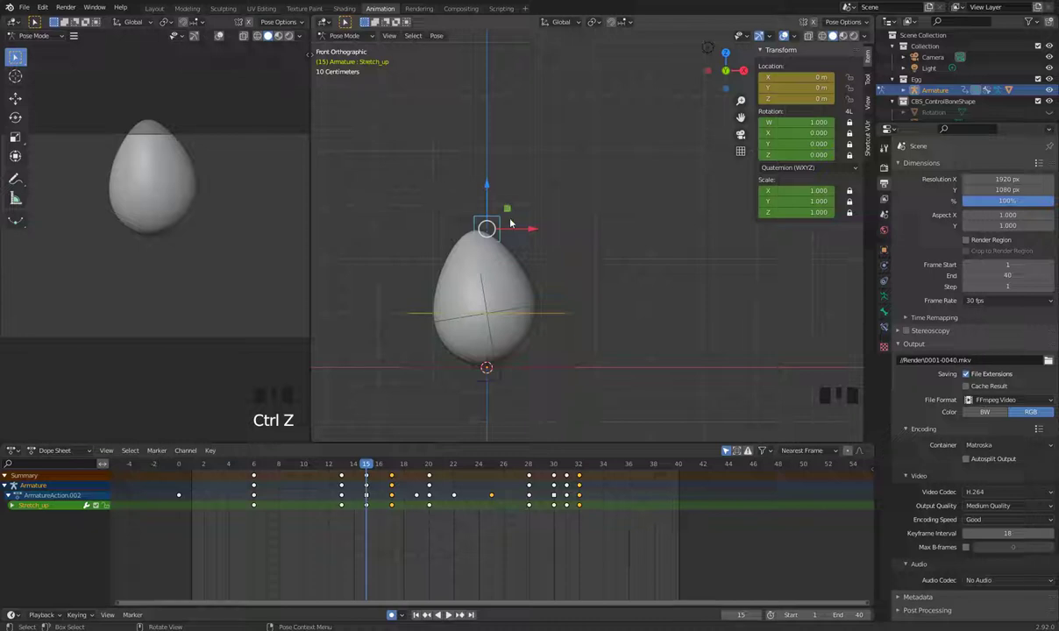
key("space")
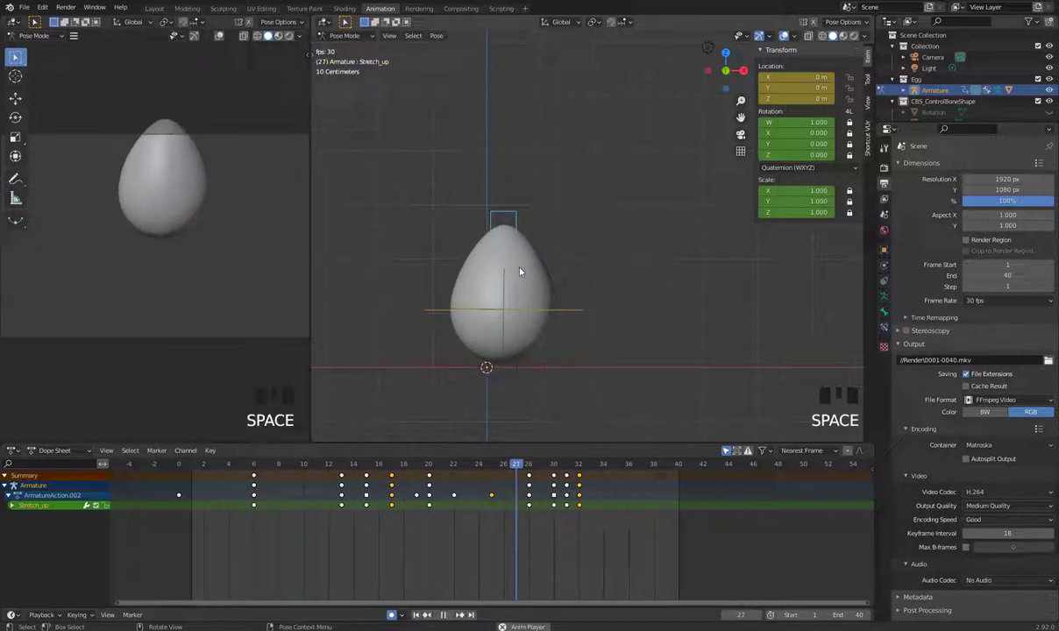
scroll("down", 3)
scroll("down", 3)
key("space")
Step: At frame 35, key the DEF_Egg bone tilted to about -5°
left_click(476, 465)
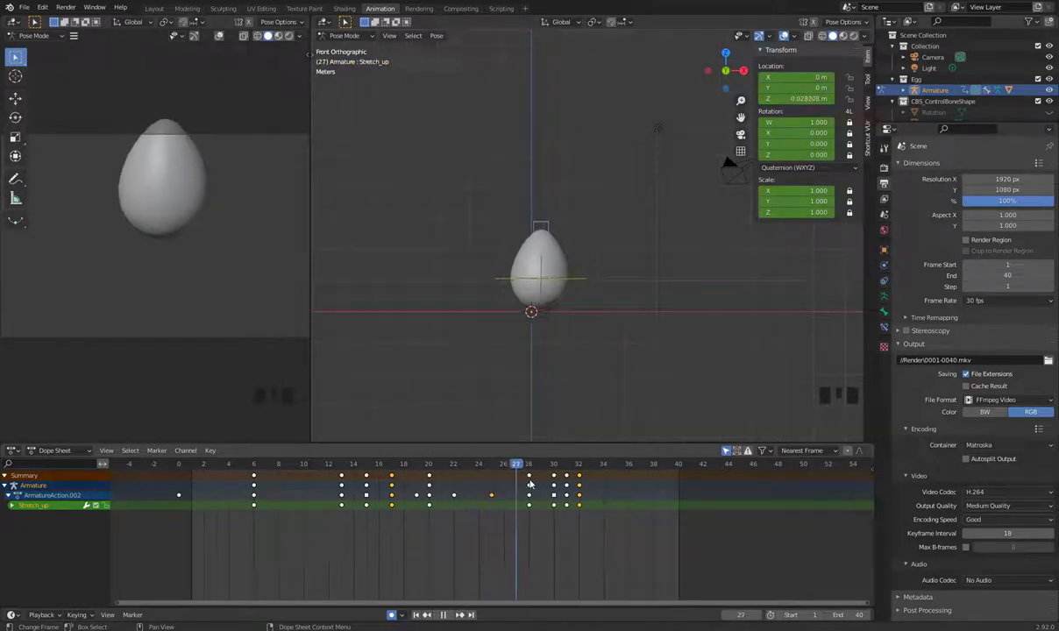
scroll("up", 3)
left_click(560, 303)
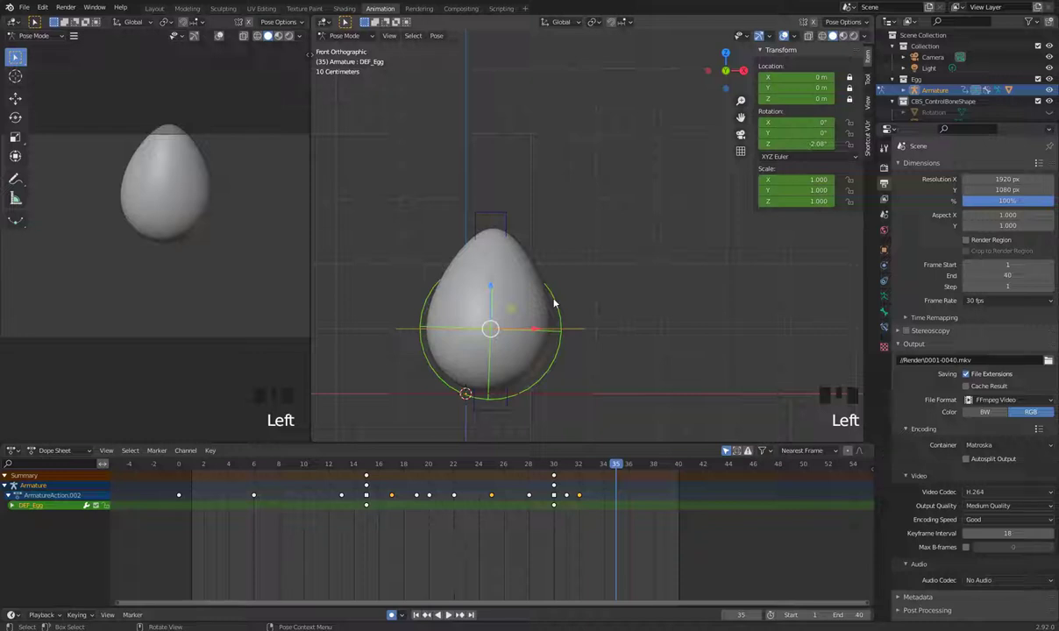
key("r")
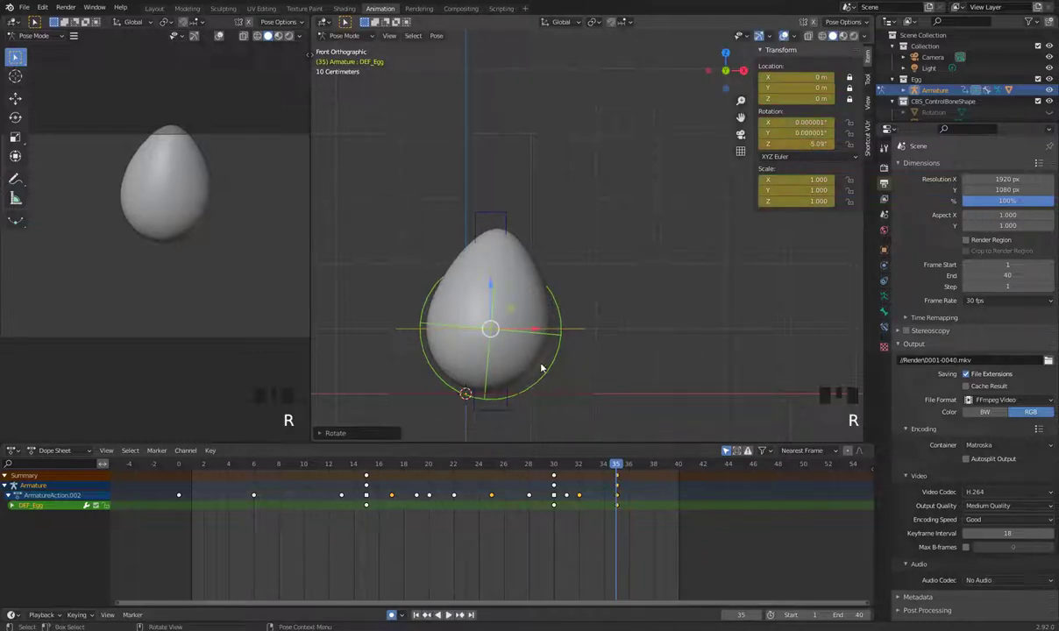
Step: Key the Root bone shifted further along X at frame 35 and replay the hop's ending
left_click(562, 397)
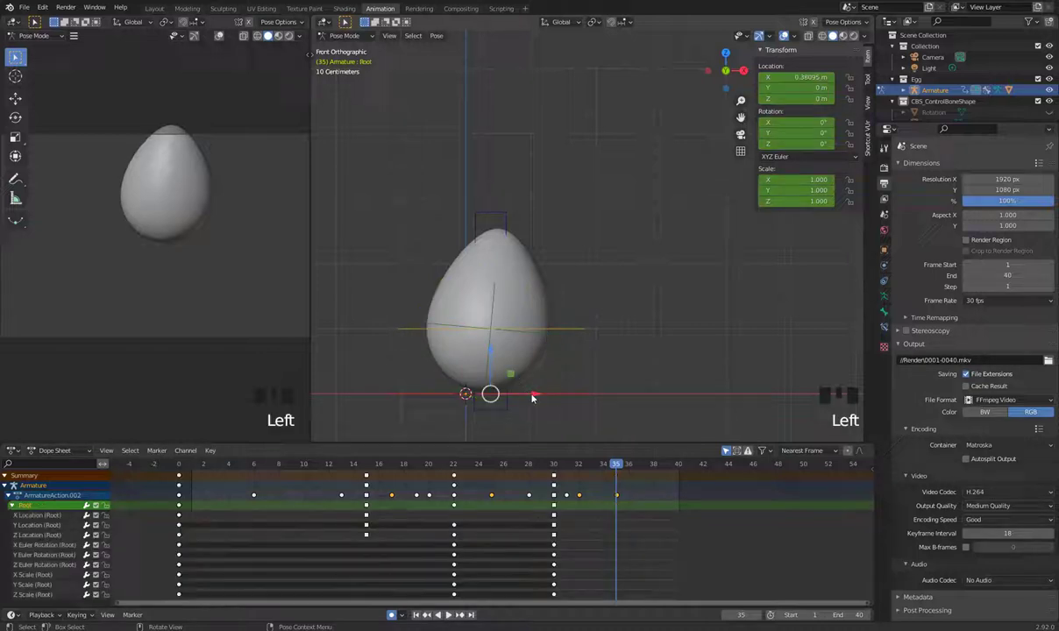
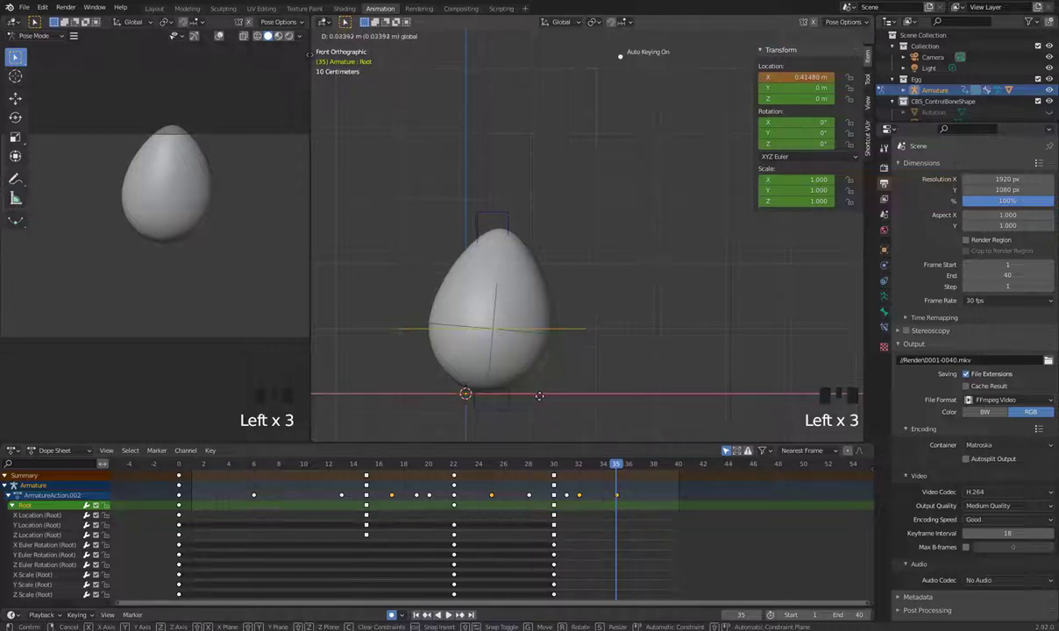
left_click(521, 463)
key("space")
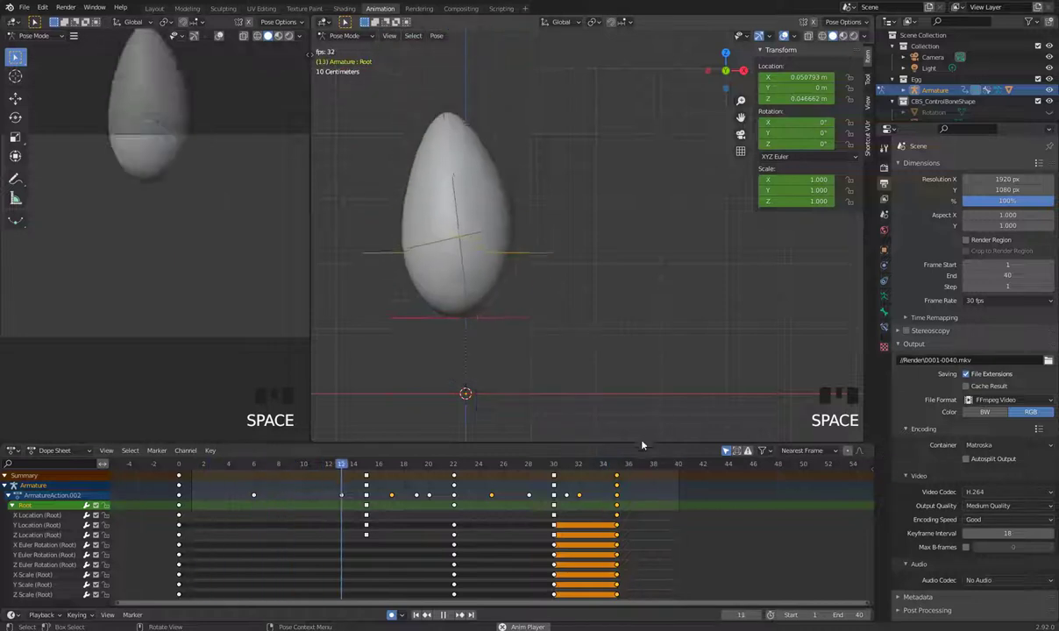
scroll("down", 3)
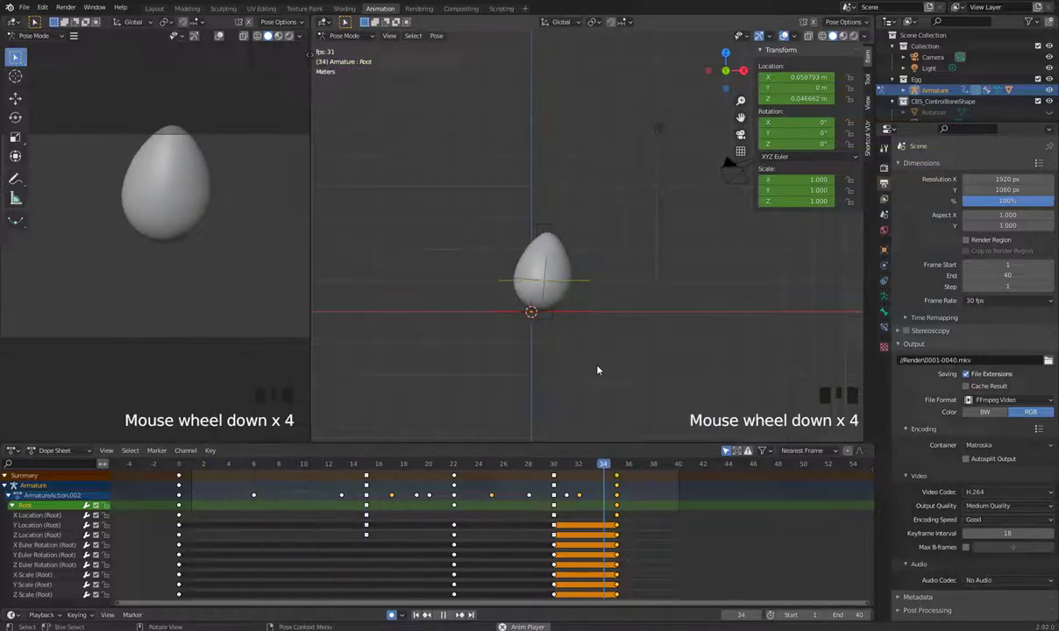